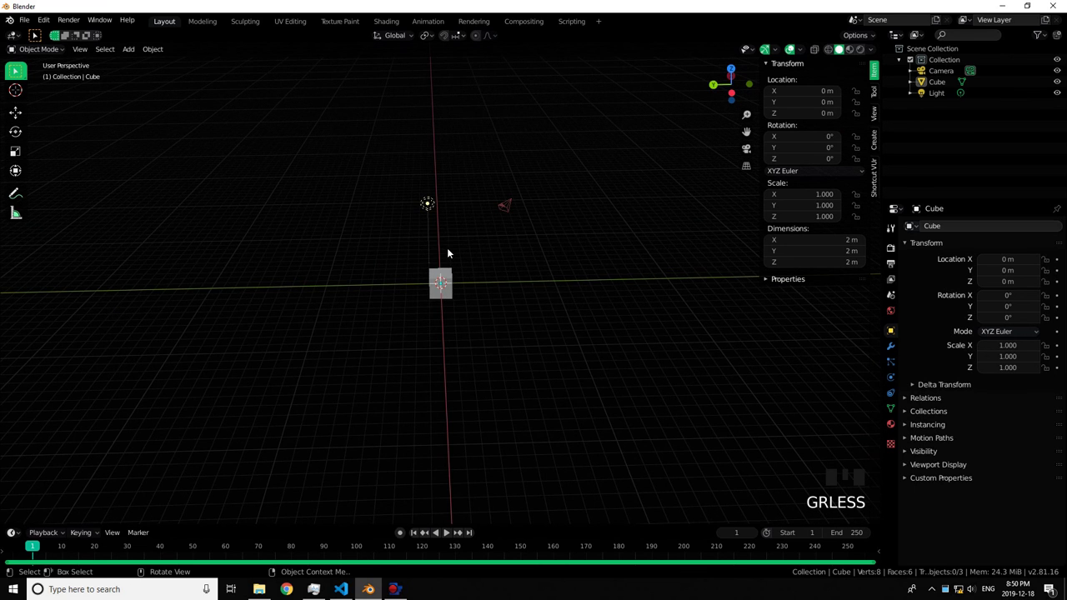
Delete the default camera, cube and light, then add a plane scaled by 10 to 20 m across.
key("a")
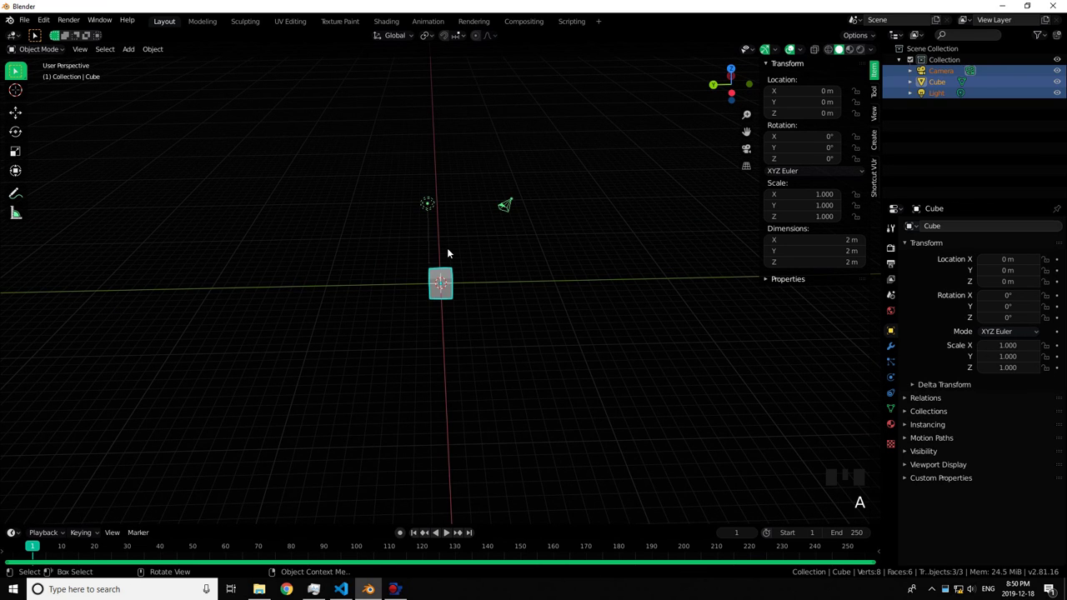
key("x")
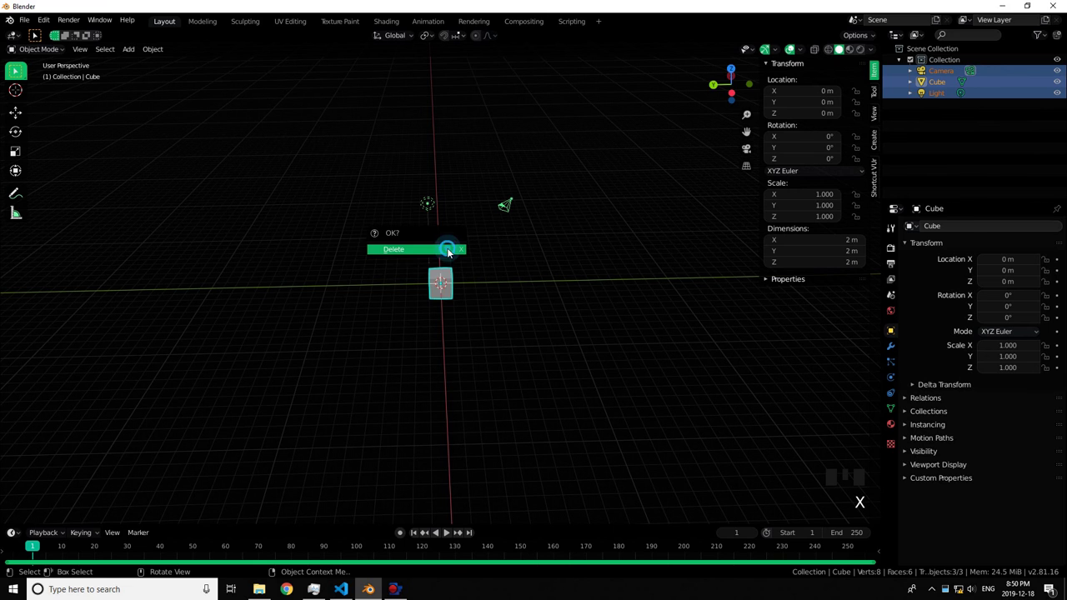
scroll("up", 3)
left_click_drag(456, 249, 460, 238)
key("shift+a")
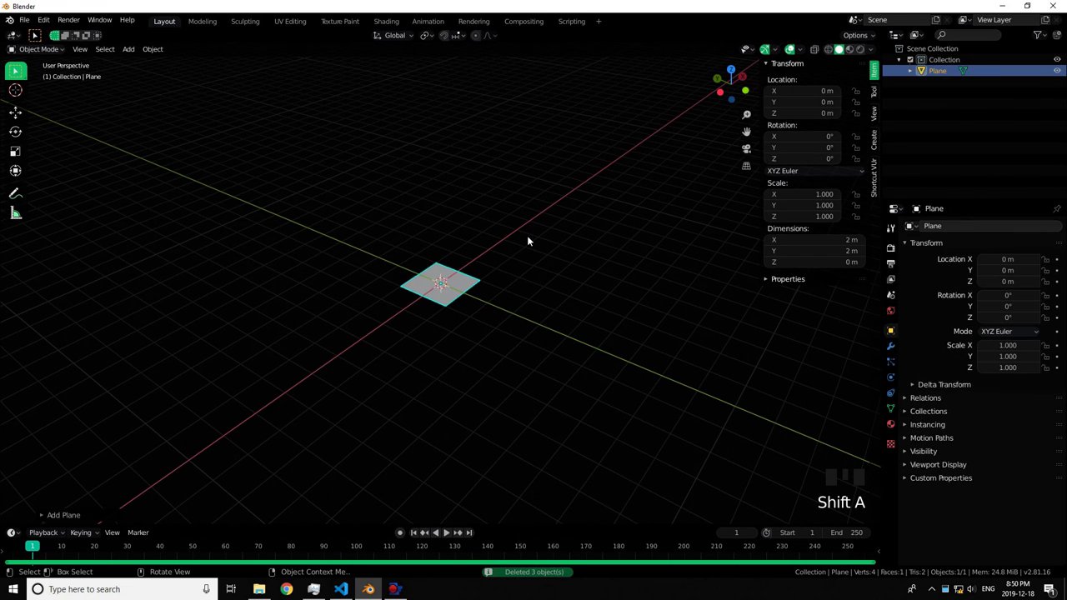
key("s")
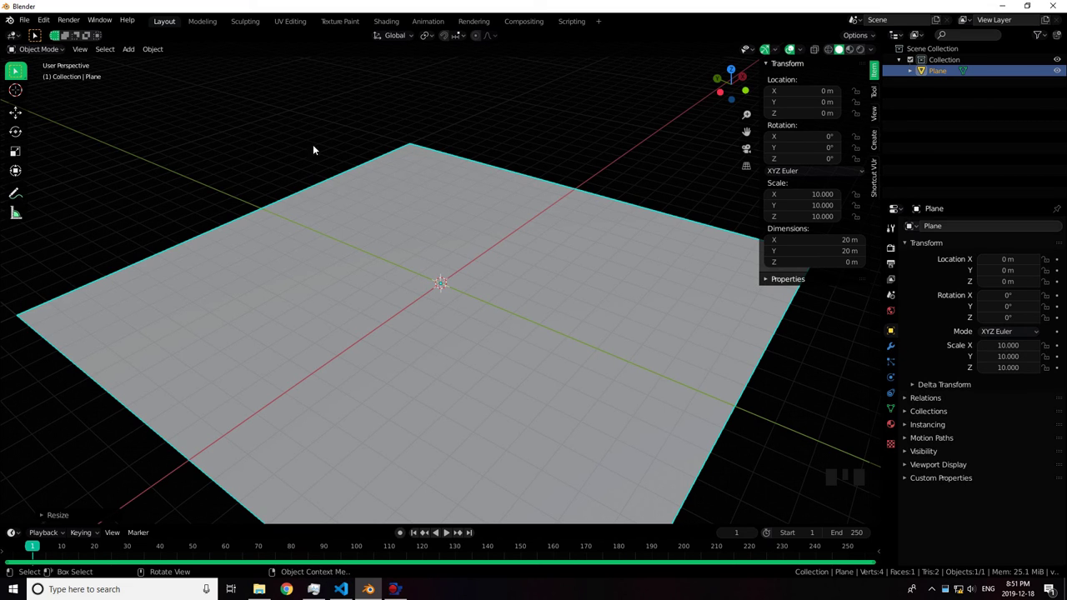
Move the Preferences window aside to uncover the viewport.
left_click_drag(36, 27, 344, 41)
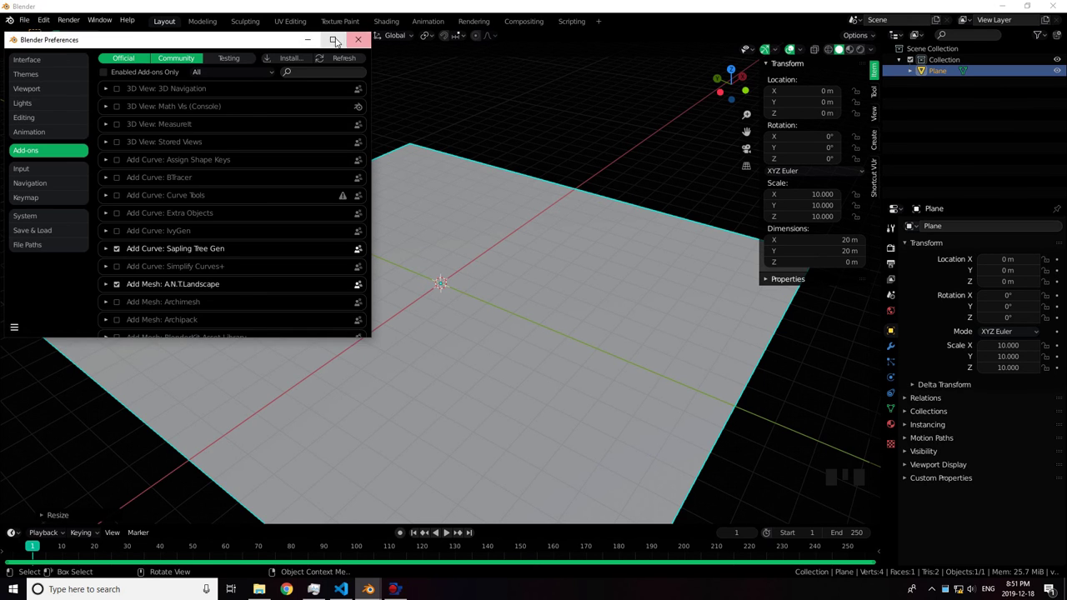
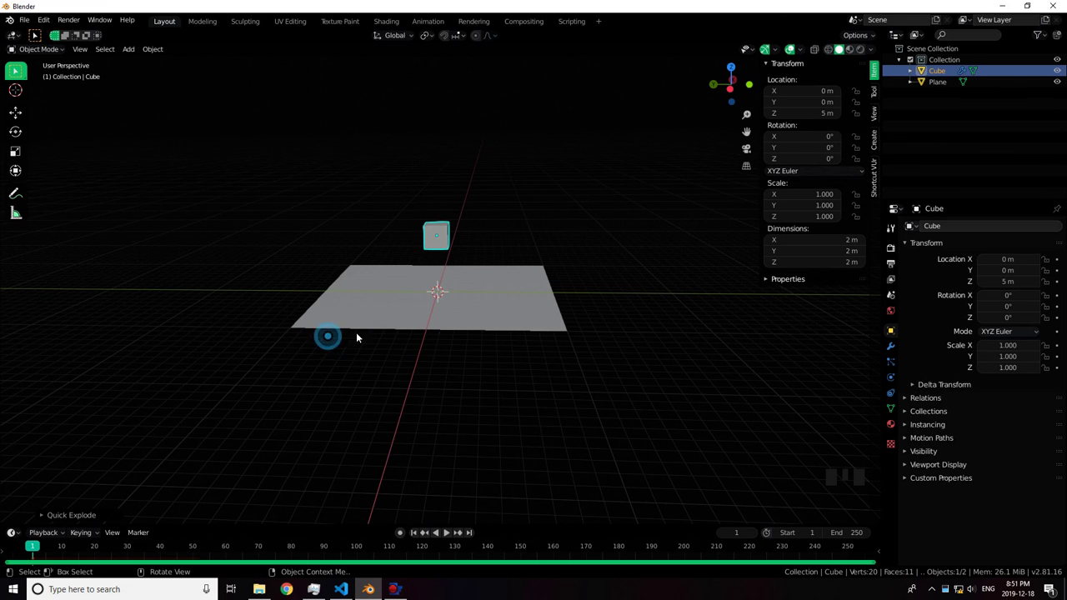
Expand the Quick Explode operator panel to reveal its settings.
left_click(71, 515)
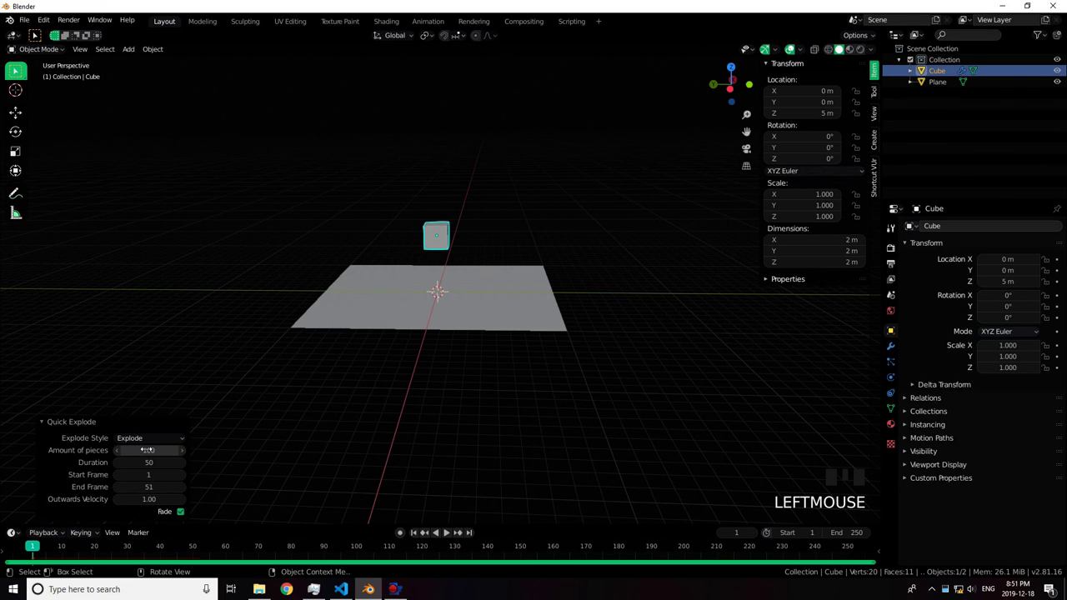
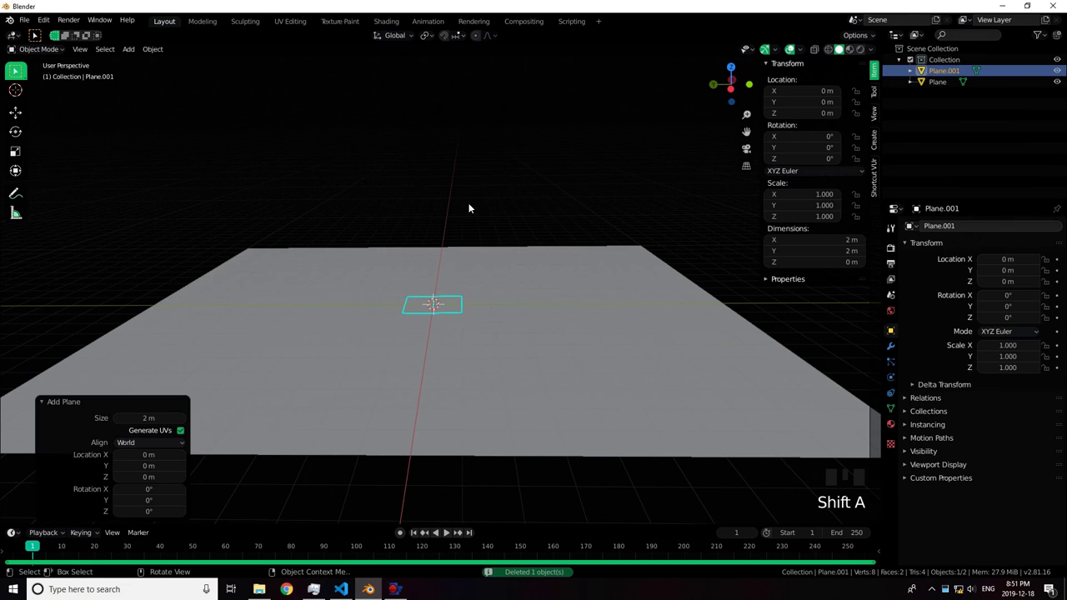
Delete Plane.001, add a cylinder and move it up 1 m along Z to rest on the ground.
key("x")
key("shift+a")
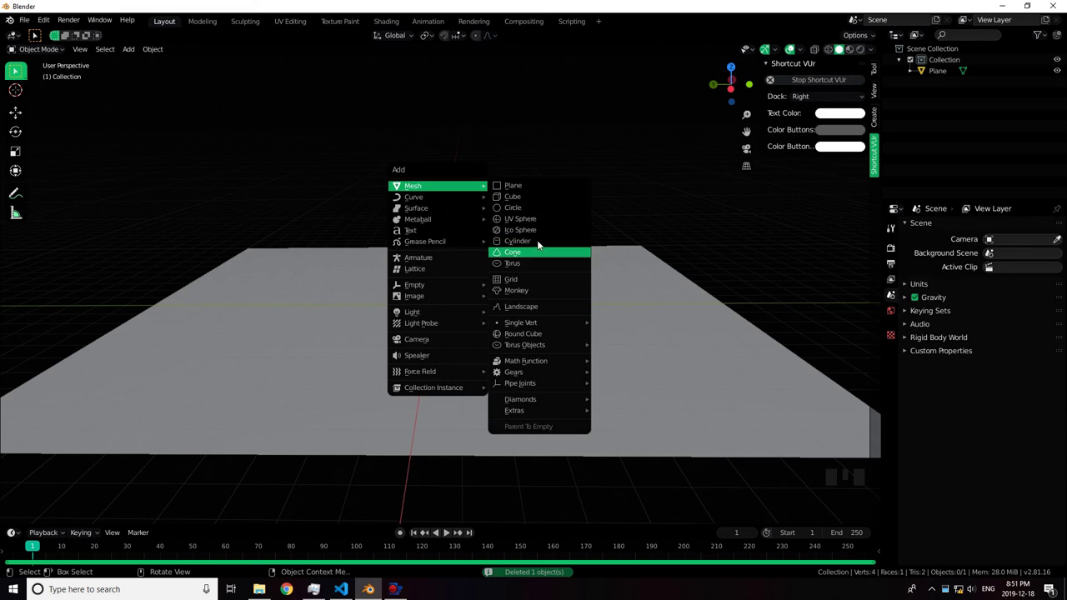
scroll("up", 3)
middle_click(500, 276)
key("g")
key("KP_Enter")
left_click_drag(490, 279, 439, 291)
scroll("down", 3)
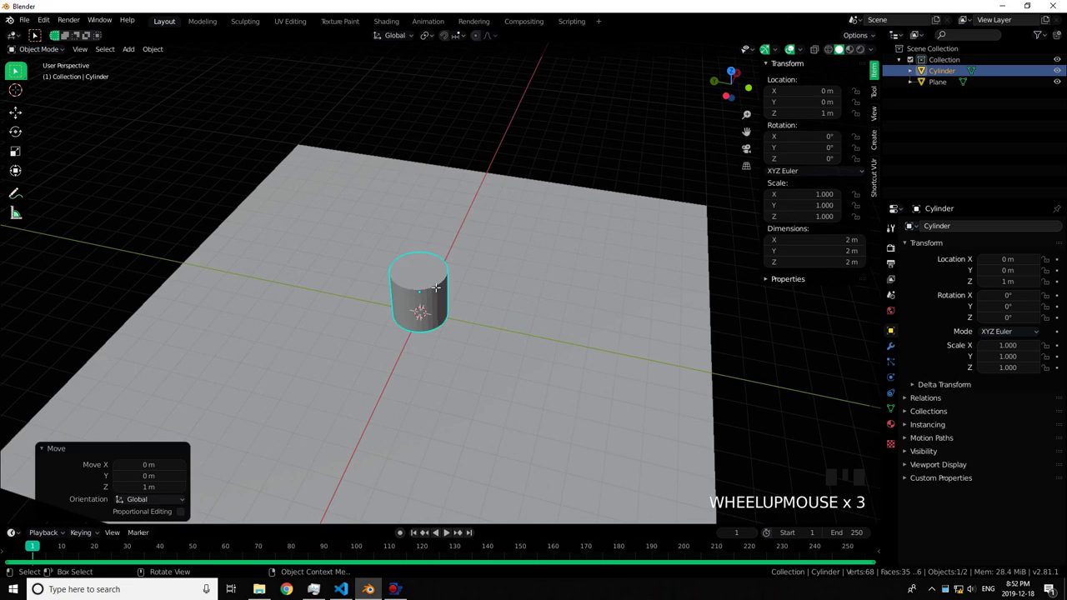
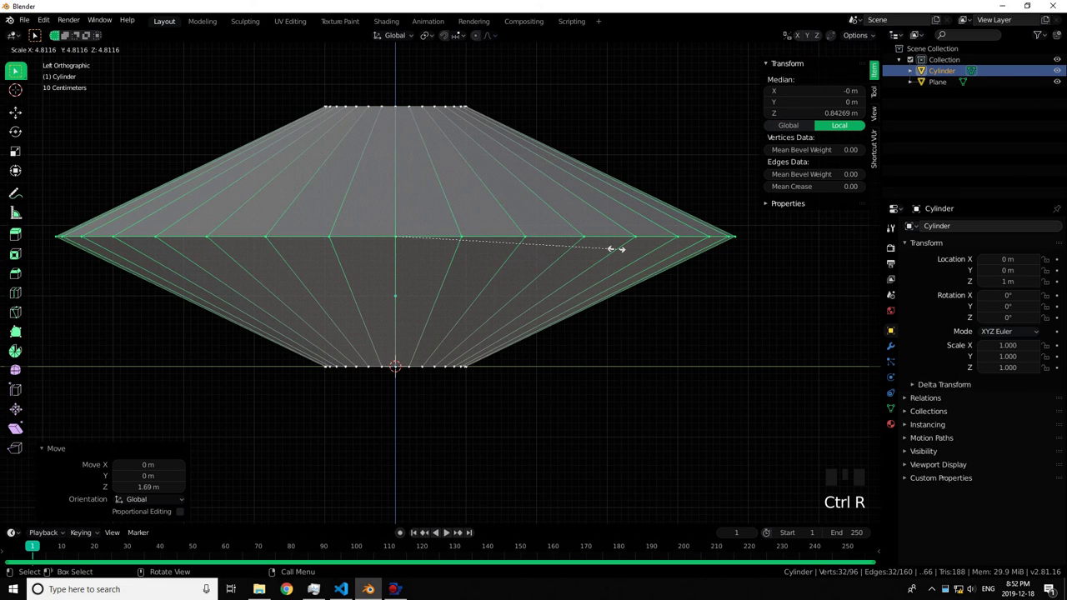
Scale the middle loop inward to form a waist and raise the top ring along Z.
key("s")
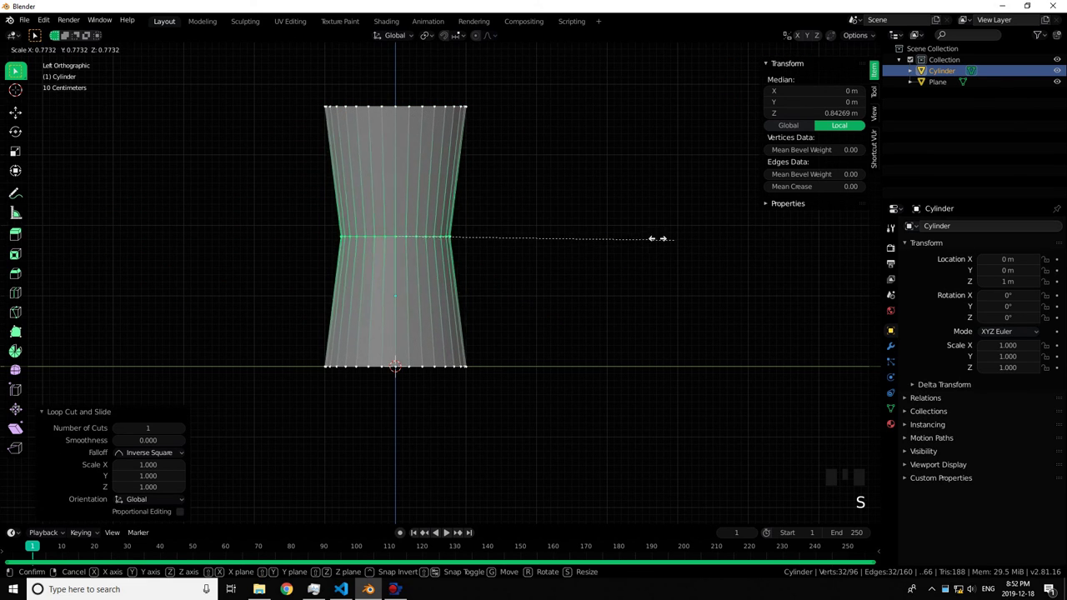
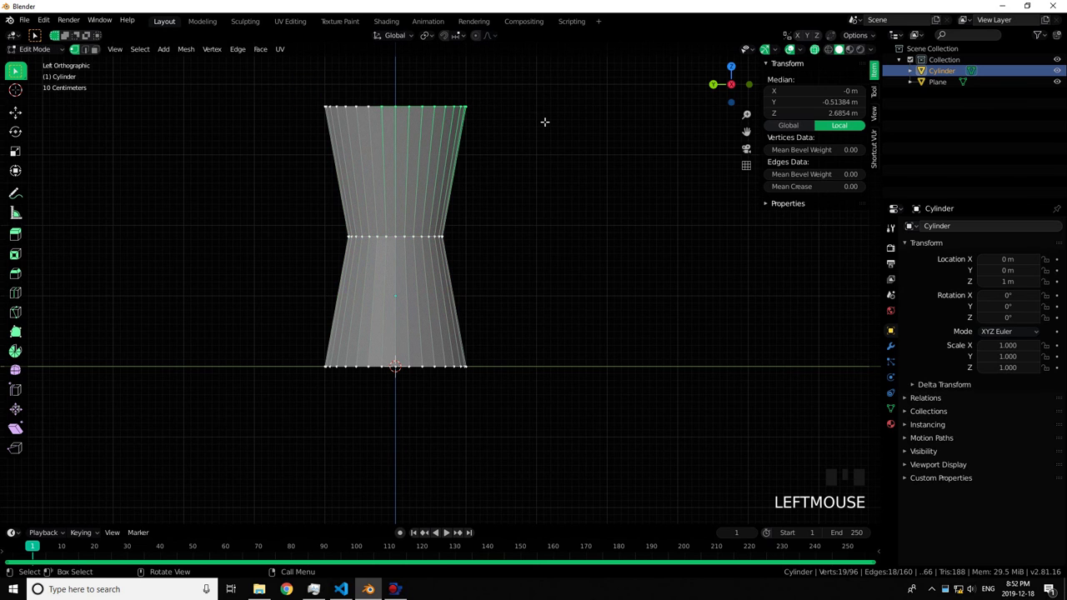
key("g")
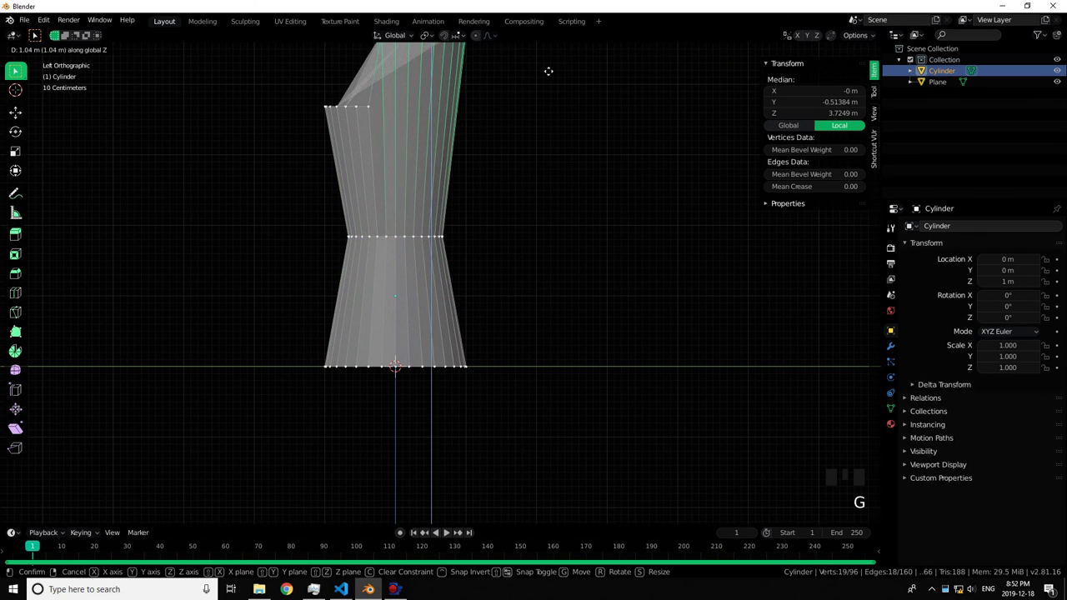
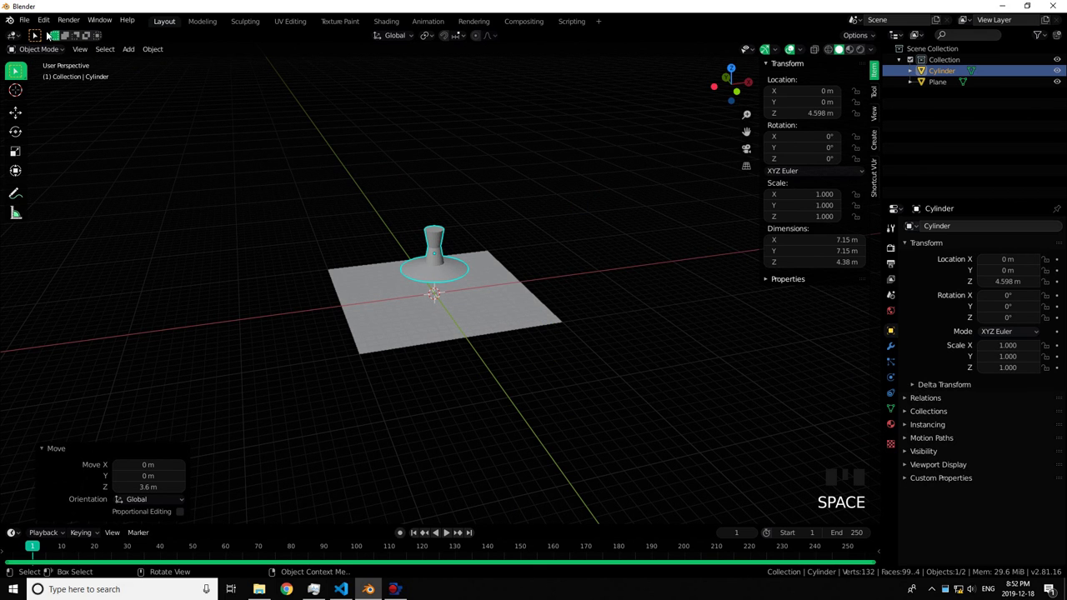
Run Cell Fracture from the F3 search with its default settings of about 100 cells.
key("F3")
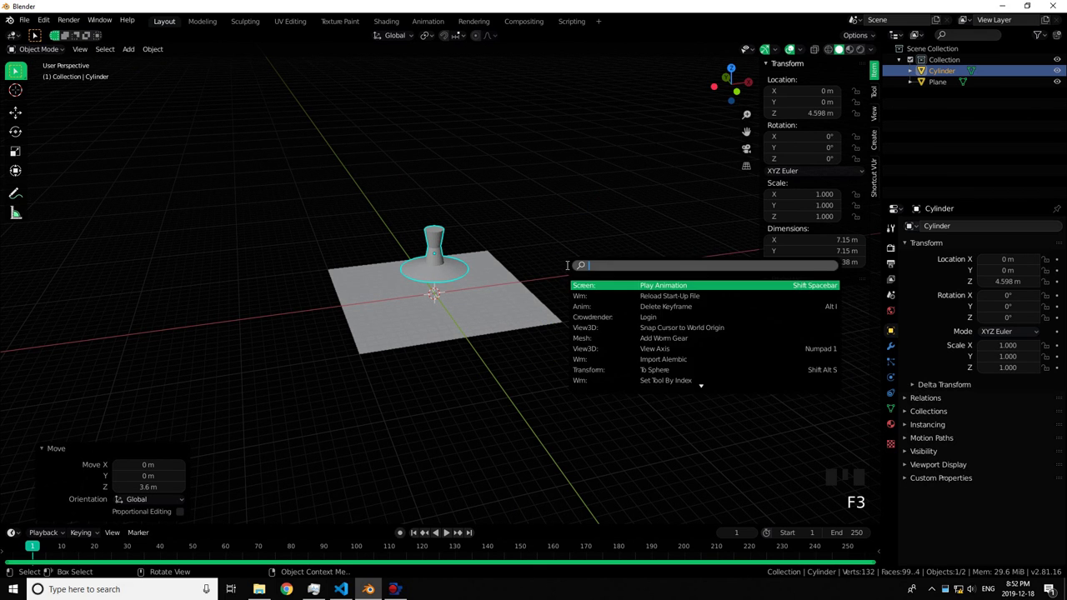
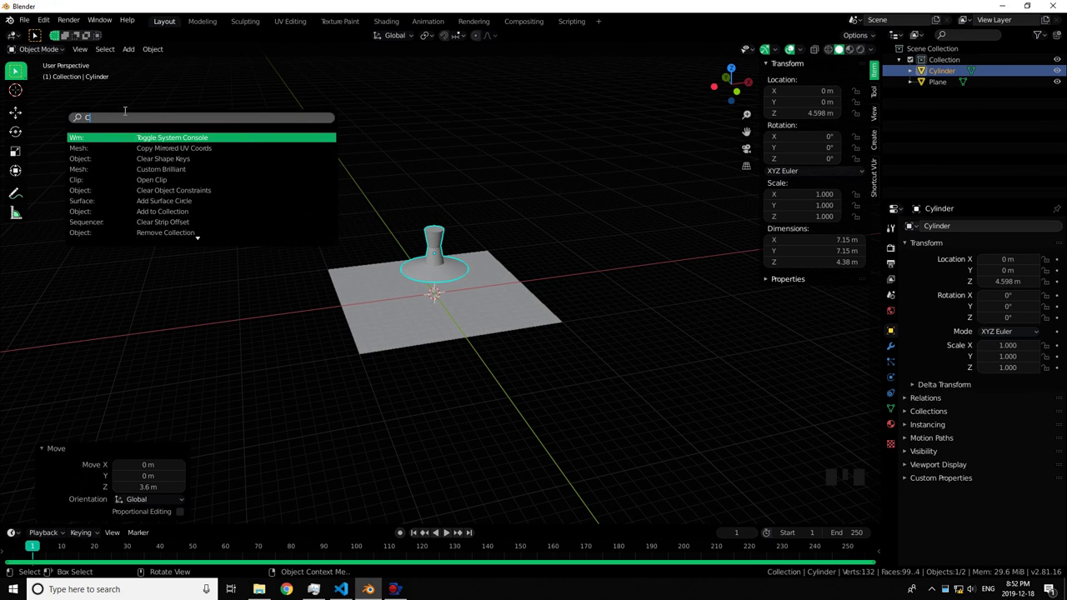
key("l")
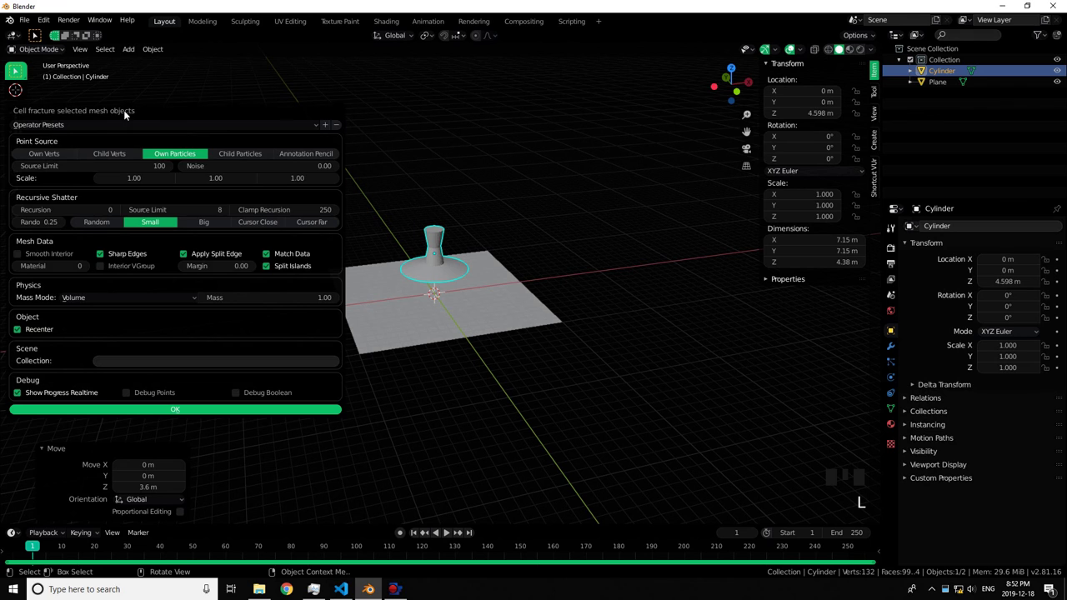
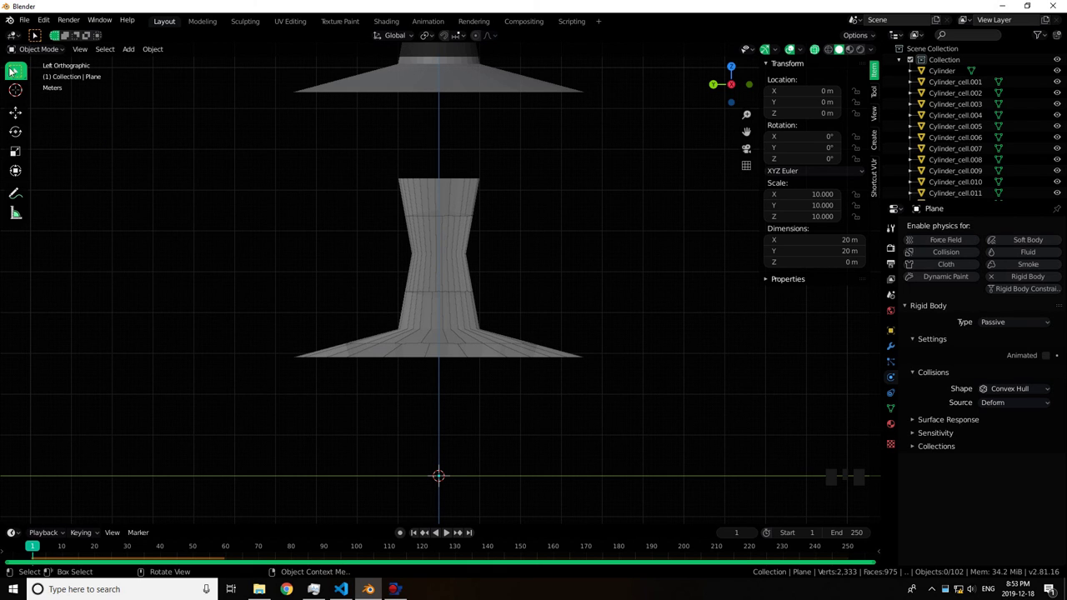
Box-select all 100 fracture cells in X-ray view and orbit to look down on them.
key("b")
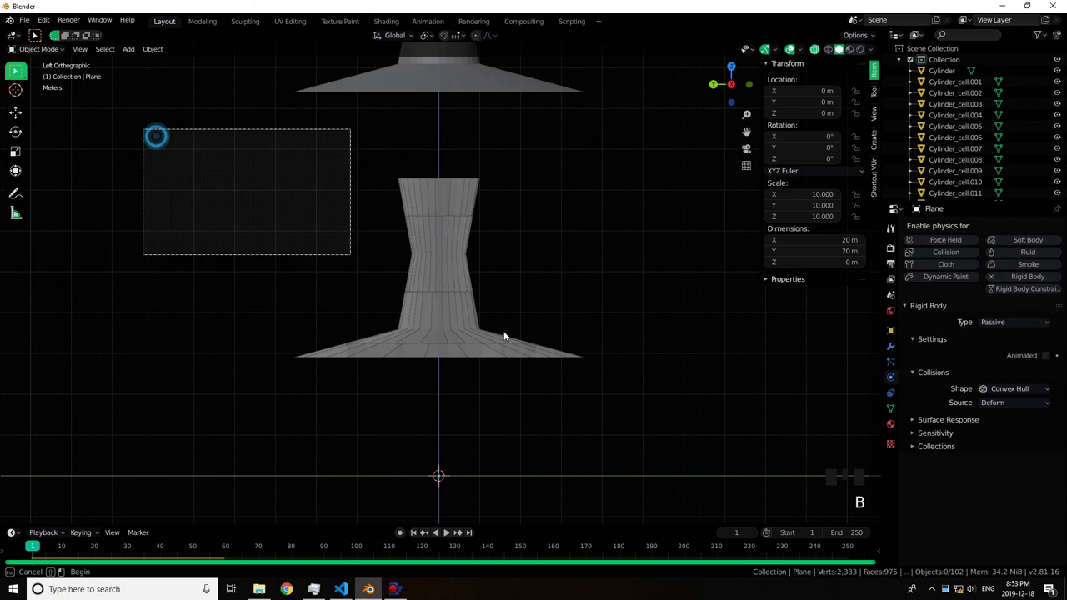
scroll("down", 3)
scroll("up", 3)
left_click_drag(520, 324, 641, 270)
key("`")
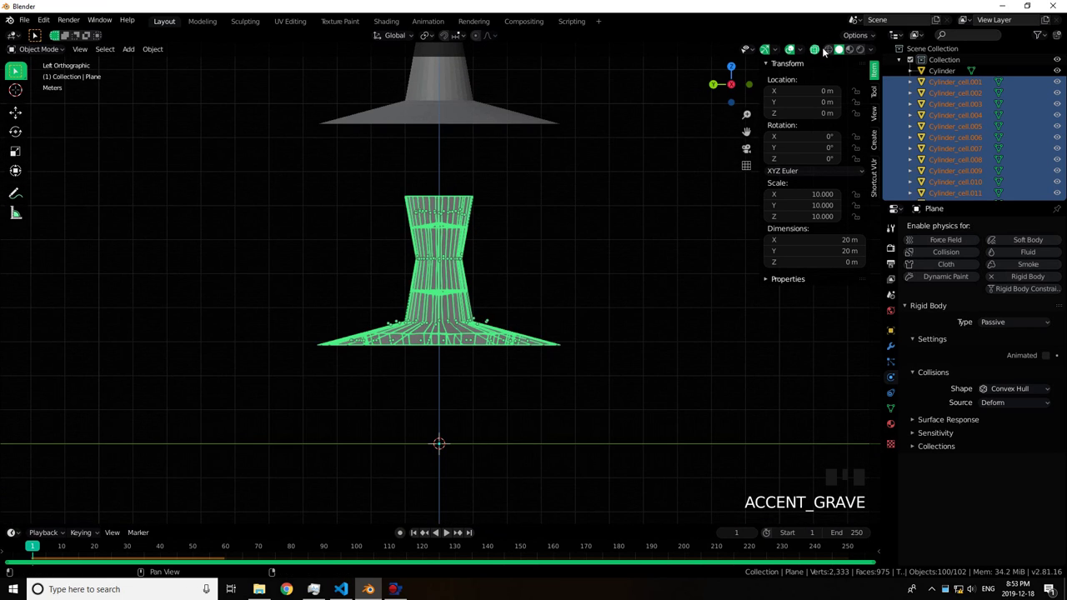
left_click_drag(816, 54, 734, 96)
scroll("up", 3)
left_click_drag(640, 203, 603, 204)
With all cells selected, make the original Cylinder vase the active object.
scroll("down", 3)
middle_click(543, 239)
key("space")
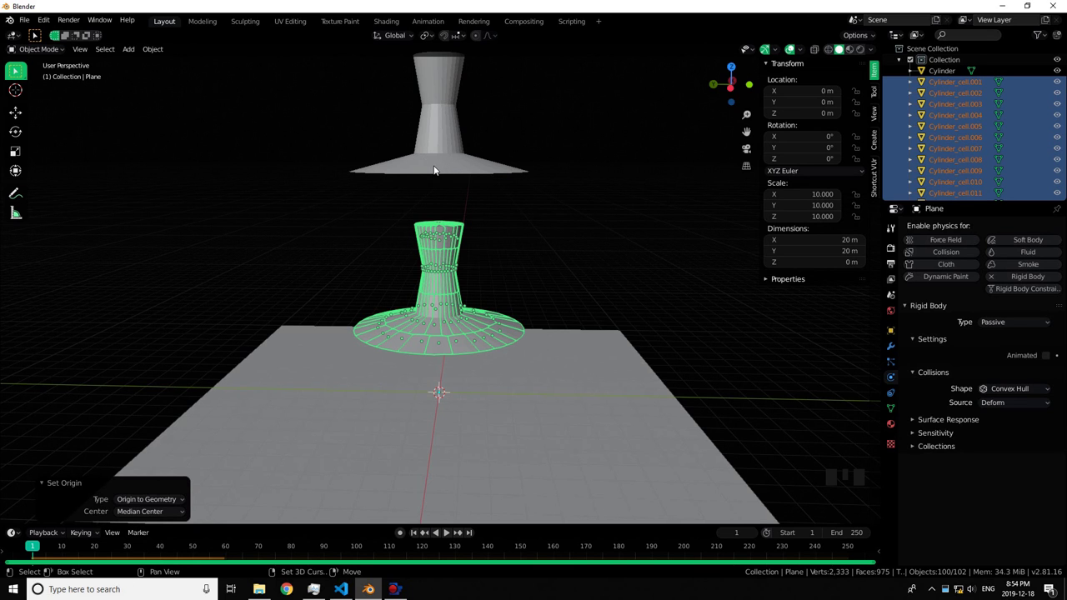
left_click(436, 168)
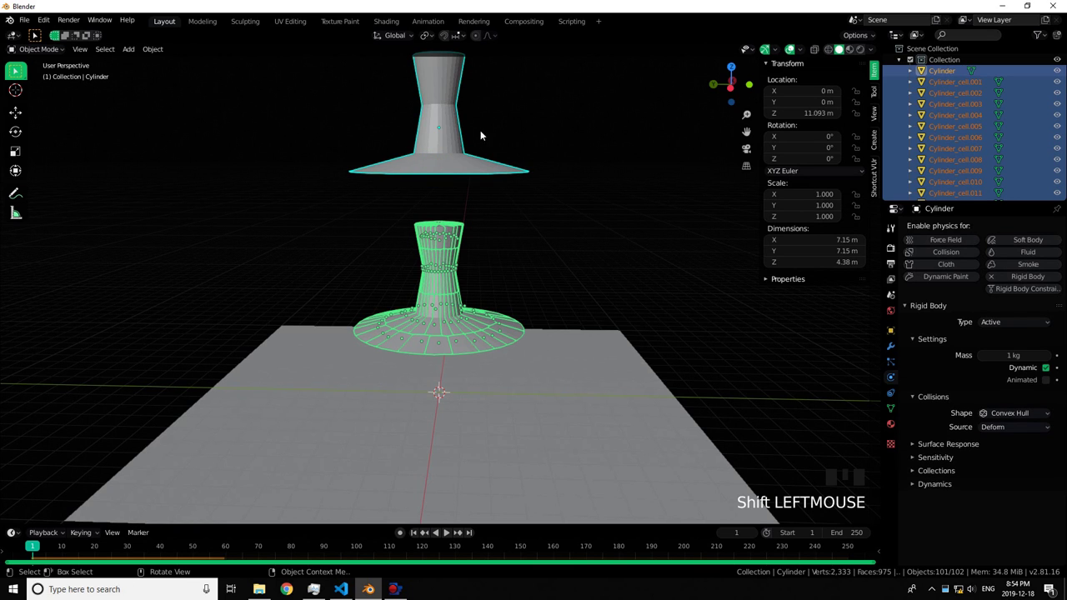
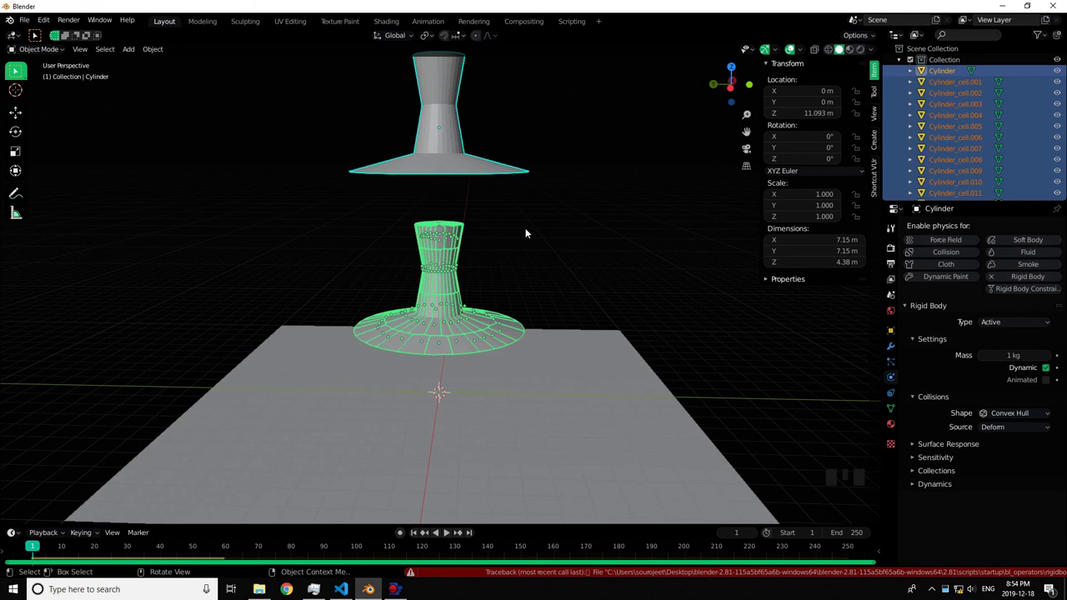
Search for the Copy Rigid Body Settings command to apply the vase's active physics to the cells.
left_click(443, 321)
left_click(443, 348)
key("ctrl+z")
key("ctrl+z")
key("space")
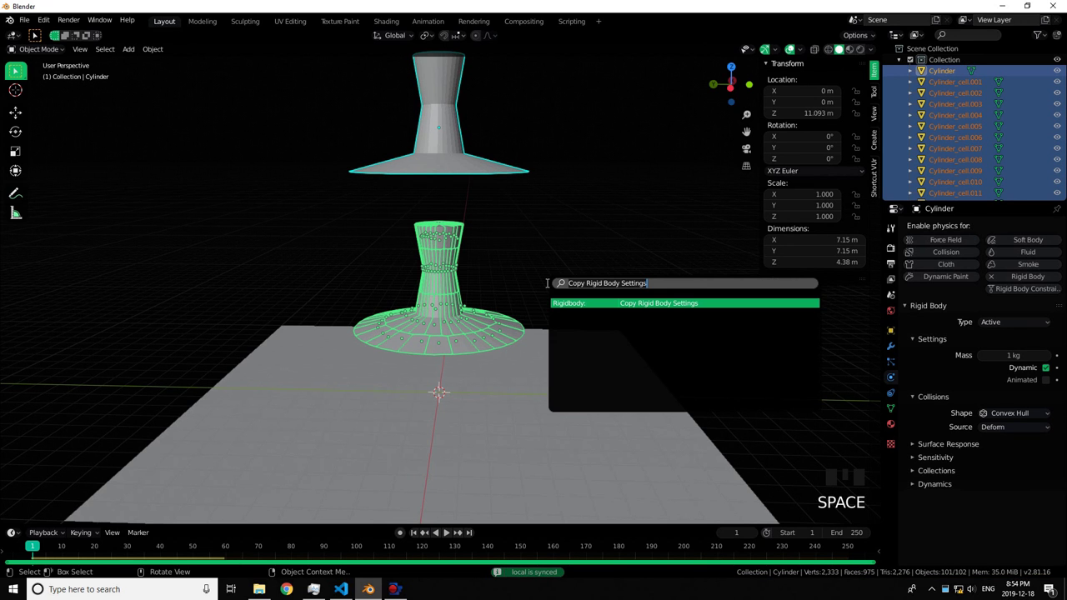
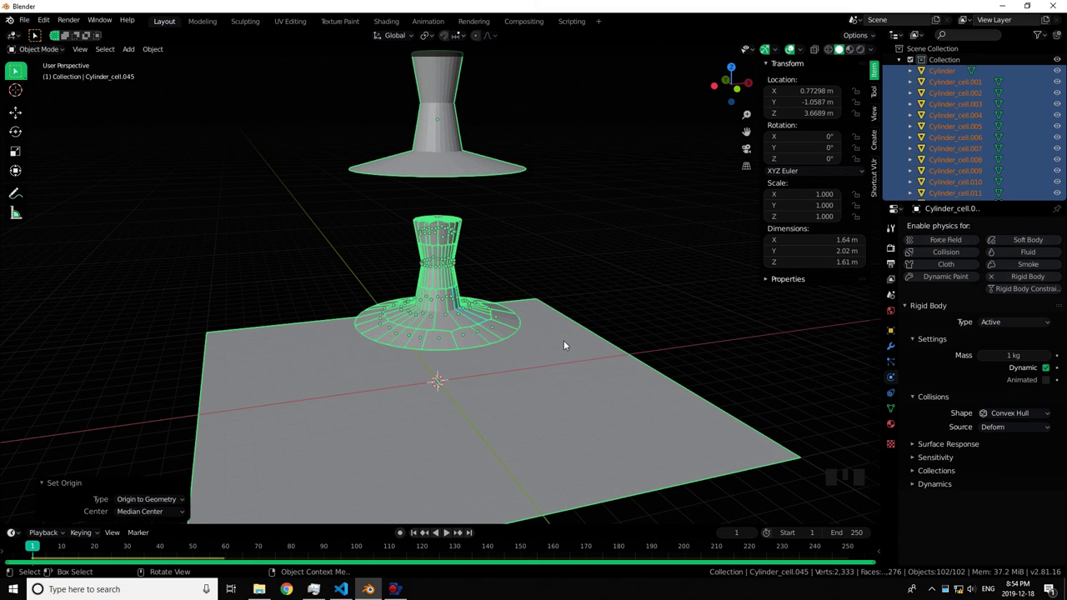
Zoom out and orbit around the scene, then select the original Cylinder vase.
key("Return")
left_click(665, 260)
left_click_drag(653, 274, 486, 348)
left_click_drag(486, 347, 425, 324)
left_click(409, 312)
scroll("up", 3)
left_click_drag(432, 299, 621, 216)
left_click(620, 216)
scroll("down", 3)
left_click_drag(570, 226, 449, 533)
left_click_drag(449, 533, 482, 472)
left_click_drag(505, 432, 485, 351)
scroll("up", 3)
left_click_drag(504, 342, 497, 436)
scroll("down", 3)
scroll("up", 3)
left_click(376, 313)
Orbit and zoom around the fractured vase and ground plane to inspect the cells.
key("x")
left_click_drag(464, 369, 446, 373)
scroll("down", 3)
scroll("up", 3)
left_click(430, 378)
left_click_drag(437, 387, 444, 413)
scroll("up", 3)
left_click_drag(454, 403, 492, 440)
scroll("down", 3)
scroll("up", 3)
middle_click(492, 416)
scroll("down", 3)
scroll("up", 3)
left_click_drag(511, 357, 538, 295)
scroll("up", 3)
left_click_drag(587, 245, 481, 240)
scroll("down", 3)
left_click(434, 536)
left_click(417, 538)
scroll("down", 3)
left_click_drag(421, 373, 405, 384)
Delete the original intact vase so only the fractured cells remain above the plane.
key("shift+a")
left_click(665, 290)
scroll("up", 3)
scroll("down", 3)
scroll("up", 3)
scroll("down", 3)
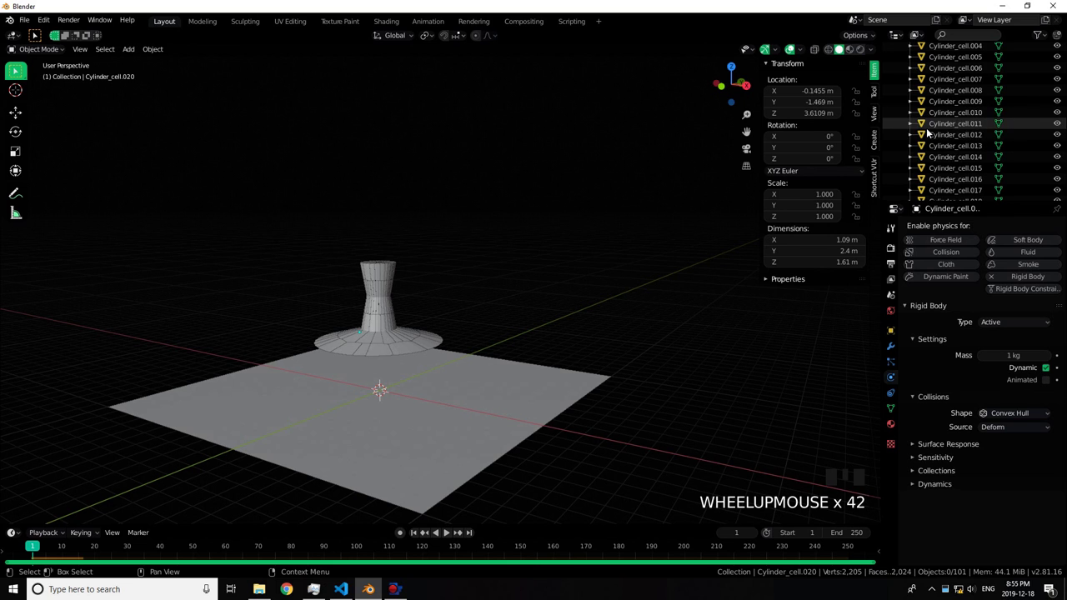
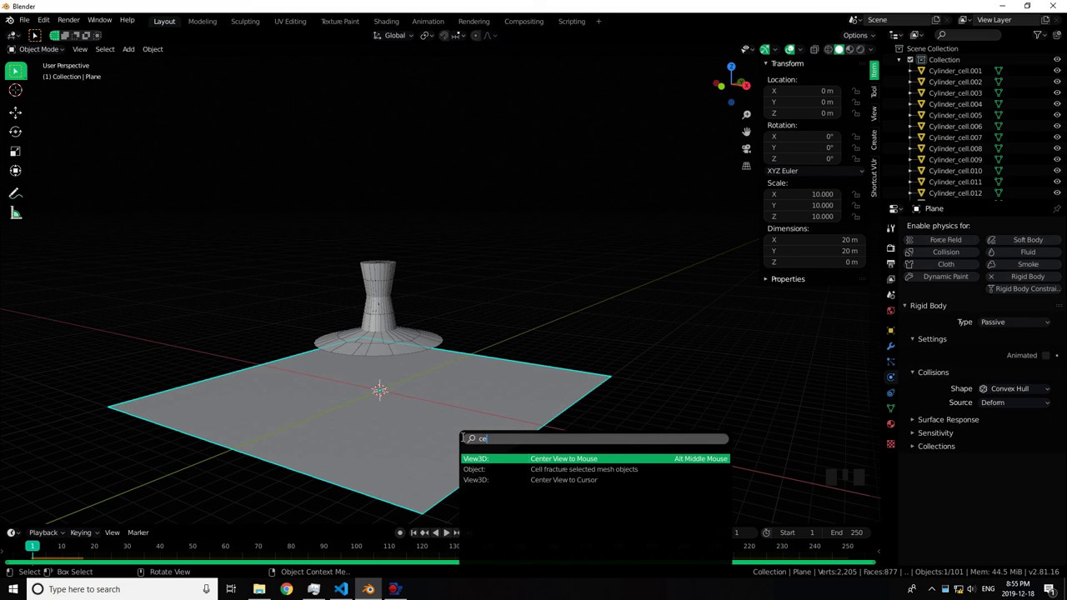
key("l")
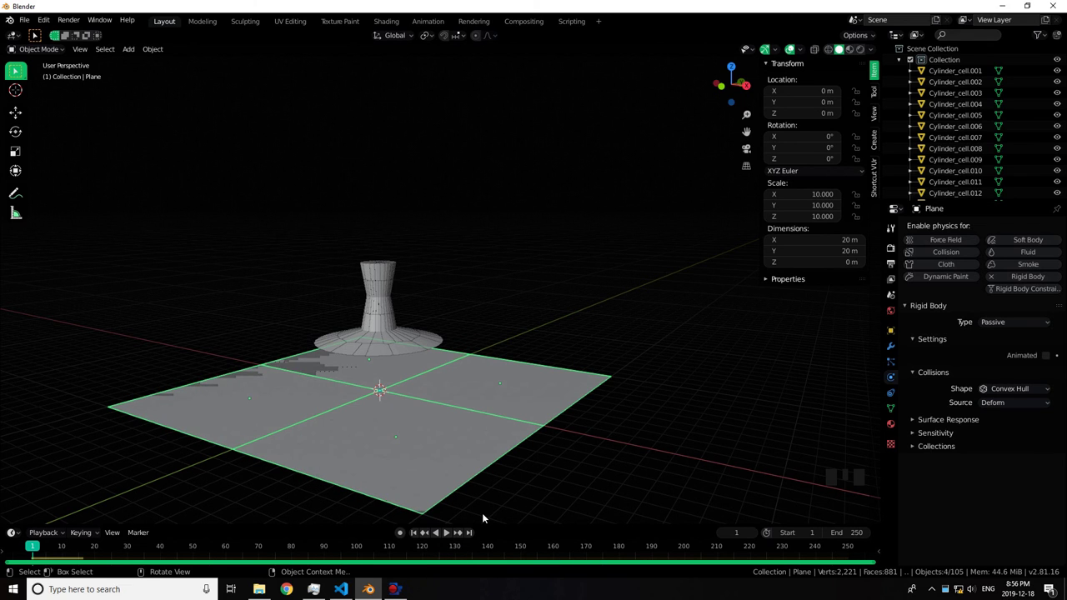
key("ctrl+z")
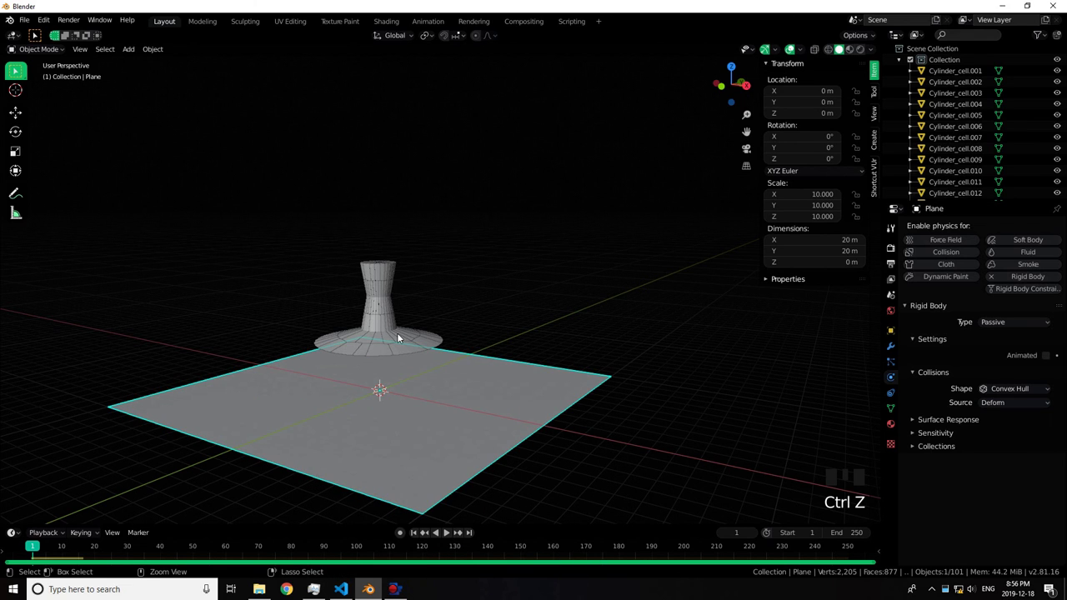
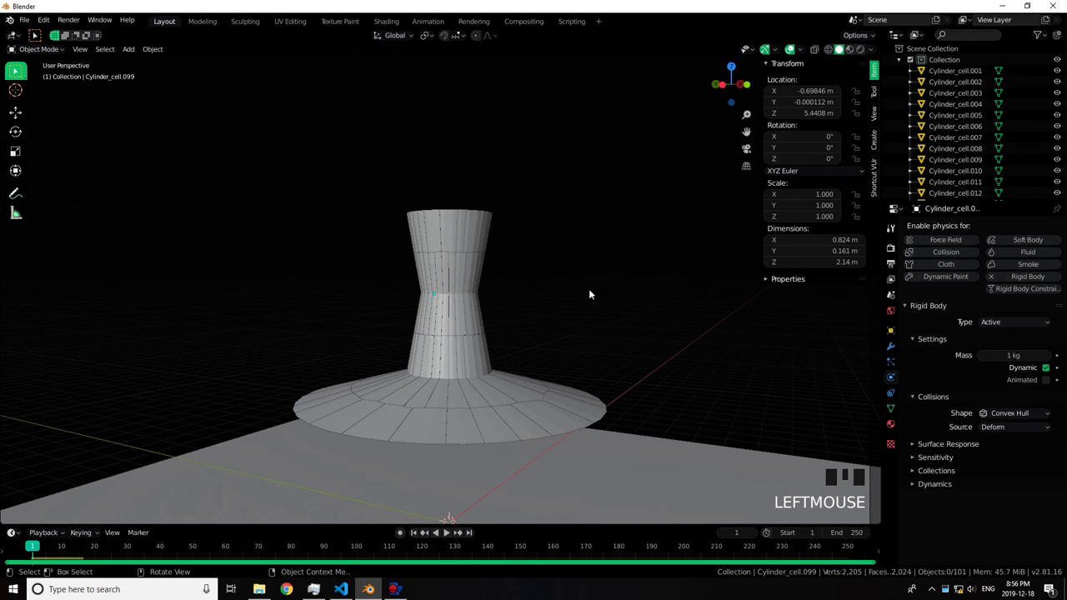
Select the ground plane and scale it up by 20.
left_click(637, 262)
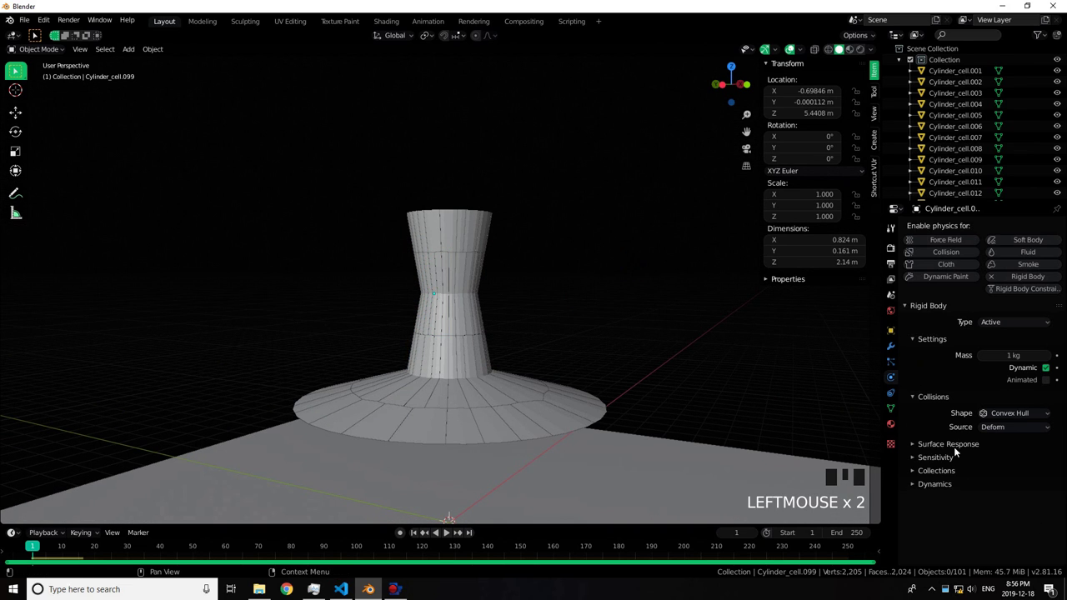
left_click(622, 472)
scroll("down", 3)
left_click(513, 371)
key("s")
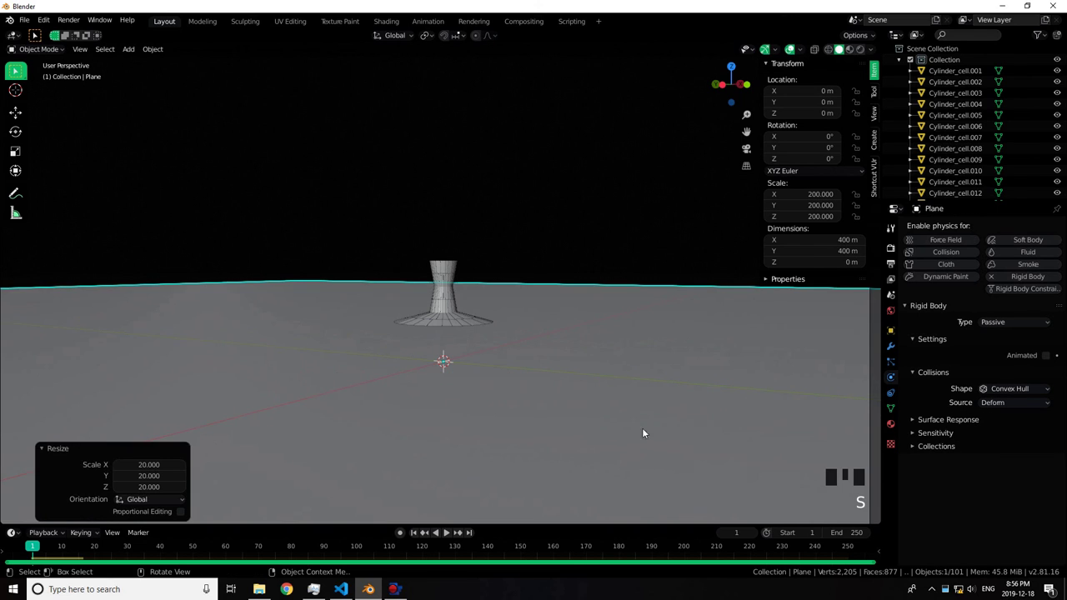
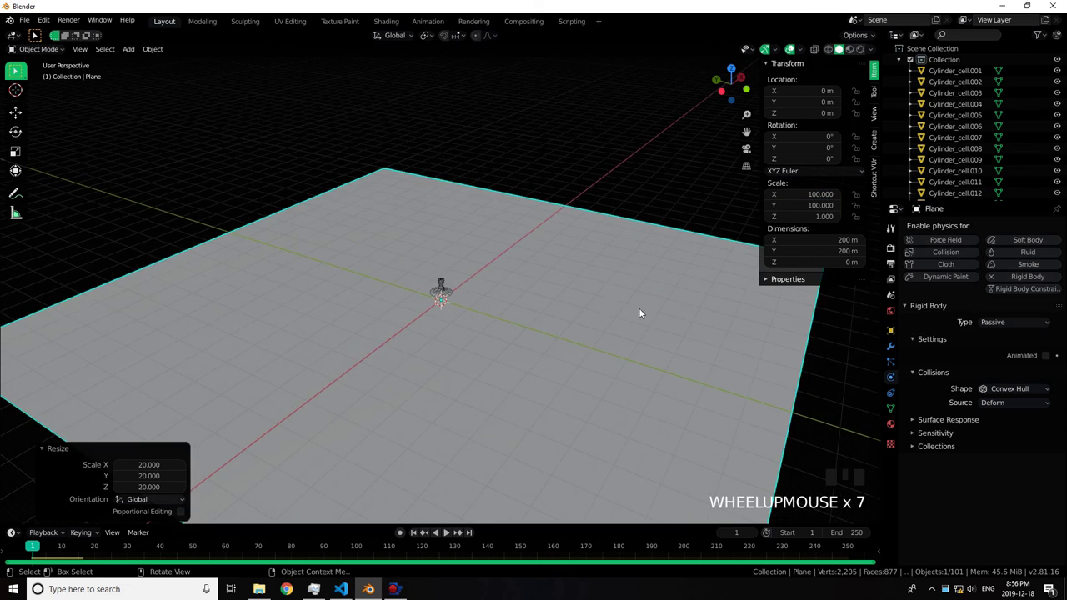
Set the plane's Scale X and Y to 100 in the N panel, making it 200 m square.
left_click_drag(500, 272, 442, 310)
left_click(443, 310)
middle_click(487, 304)
scroll("up", 3)
left_click_drag(487, 302, 477, 266)
scroll("down", 3)
left_click_drag(876, 52, 625, 129)
Cancel the pending delete and select a single vase cell.
key("a")
key("x")
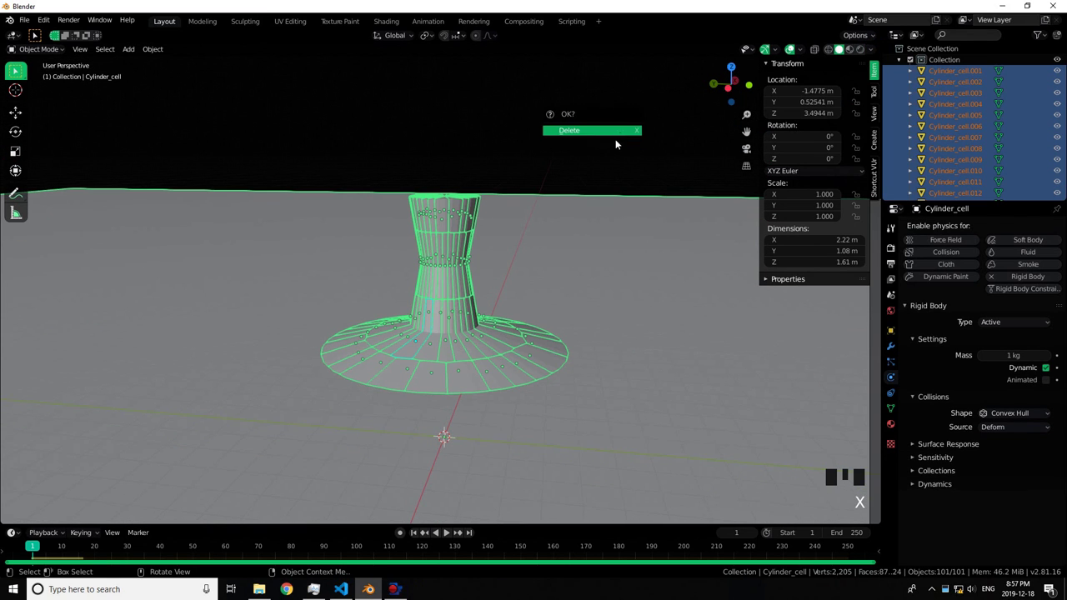
left_click_drag(494, 131, 495, 224)
scroll("up", 3)
left_click(470, 463)
Enable the cell's Collision Margin under Rigid Body > Collisions and set it to 0.01 m.
scroll("down", 3)
scroll("up", 3)
left_click_drag(464, 442, 337, 377)
scroll("up", 3)
left_click_drag(390, 354, 933, 494)
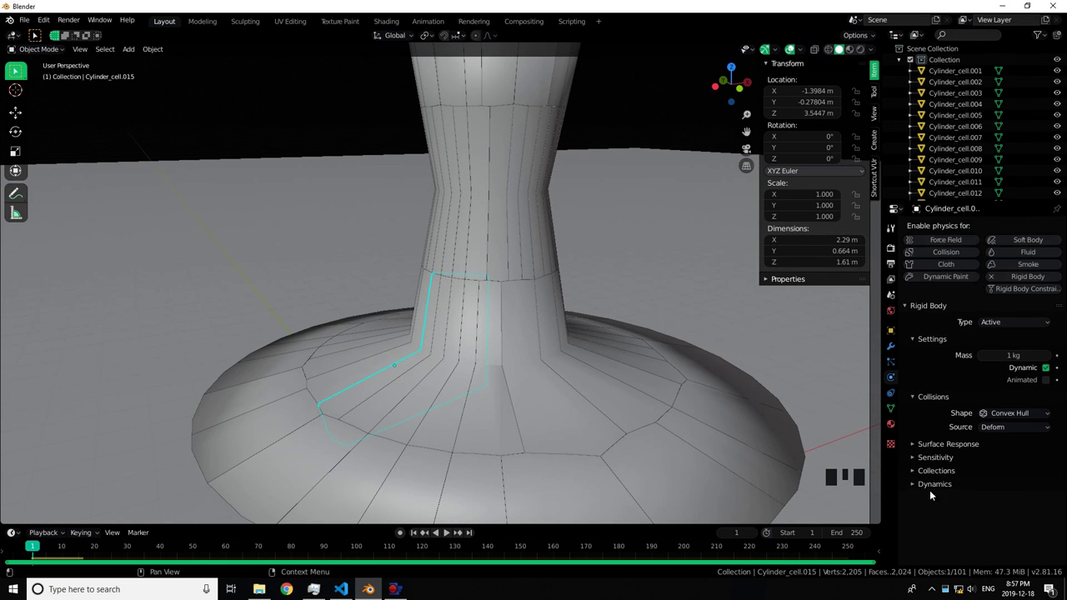
left_click(952, 456)
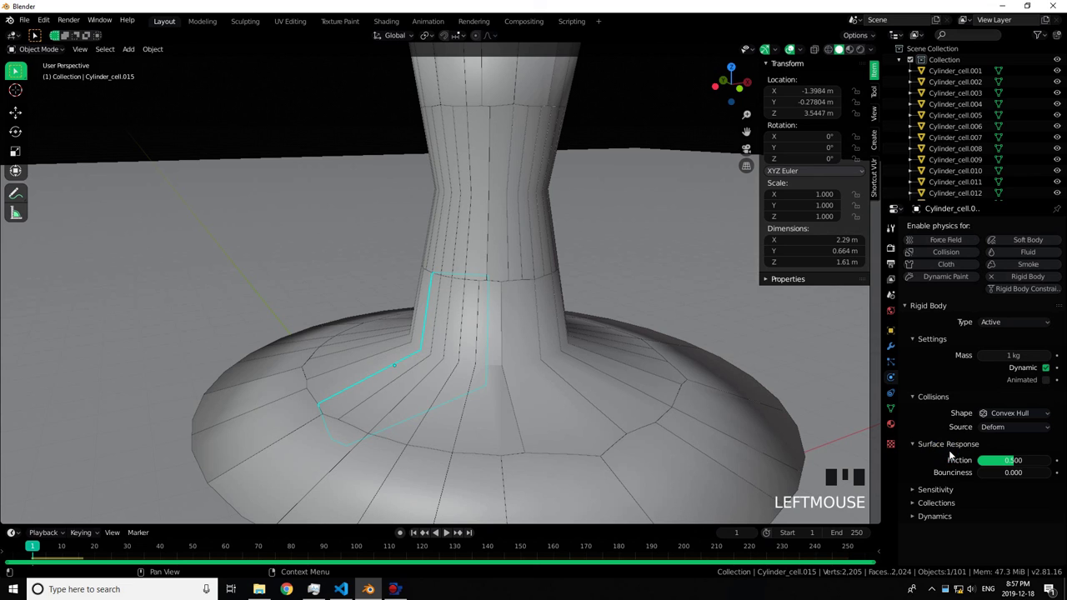
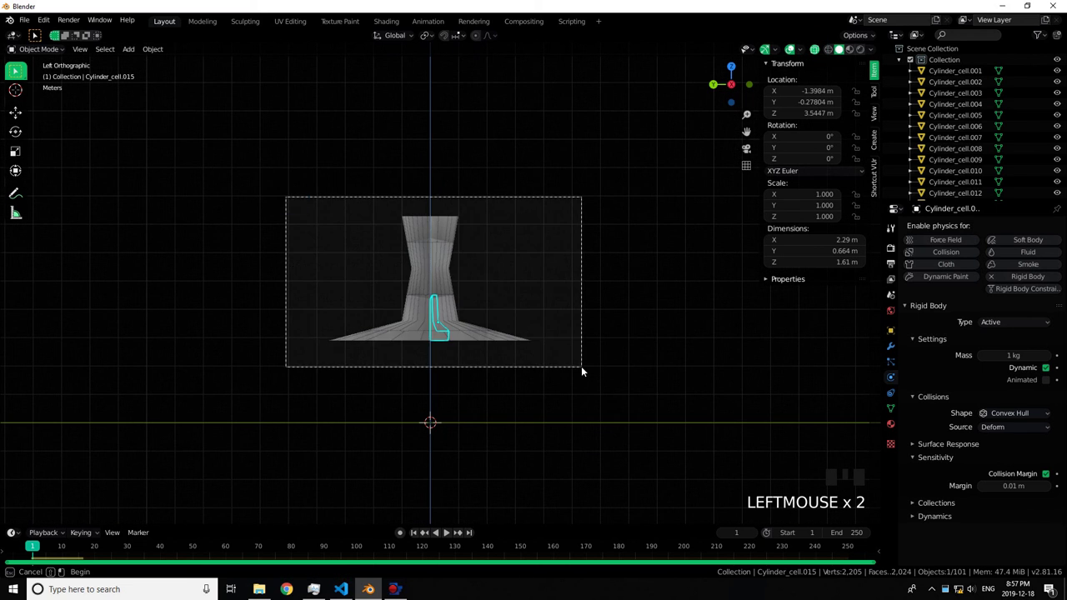
Copy the cell's rigid-body settings to all selected vase cells via Copy Rigid Body Settings.
key("space")
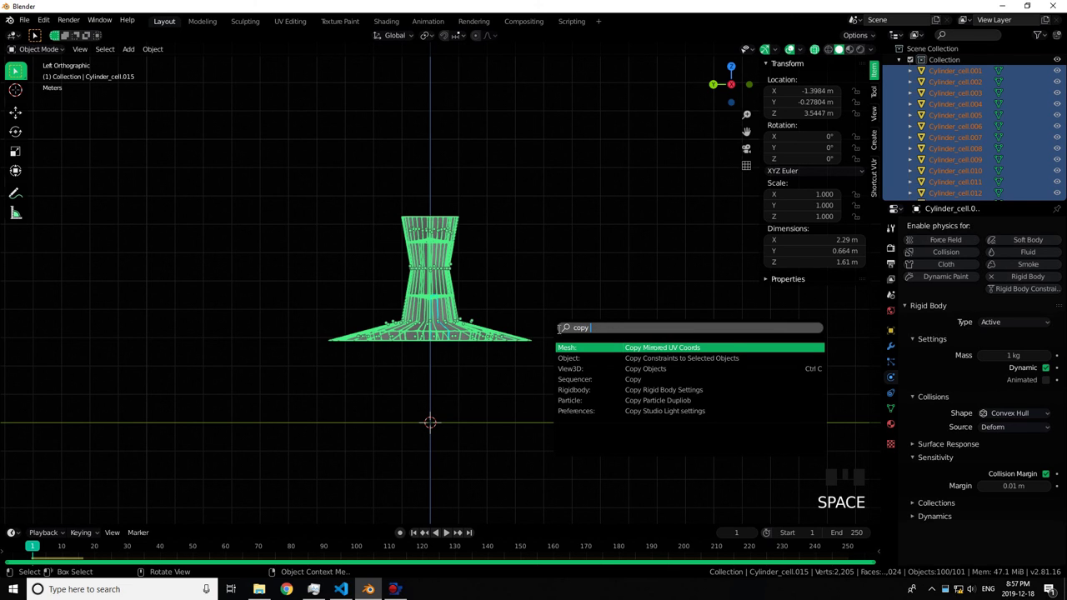
left_click(615, 301)
left_click_drag(614, 305, 452, 534)
Play the simulation to watch the vase shatter, then stop and rewind to frame 1.
left_click_drag(451, 534, 470, 492)
scroll("down", 3)
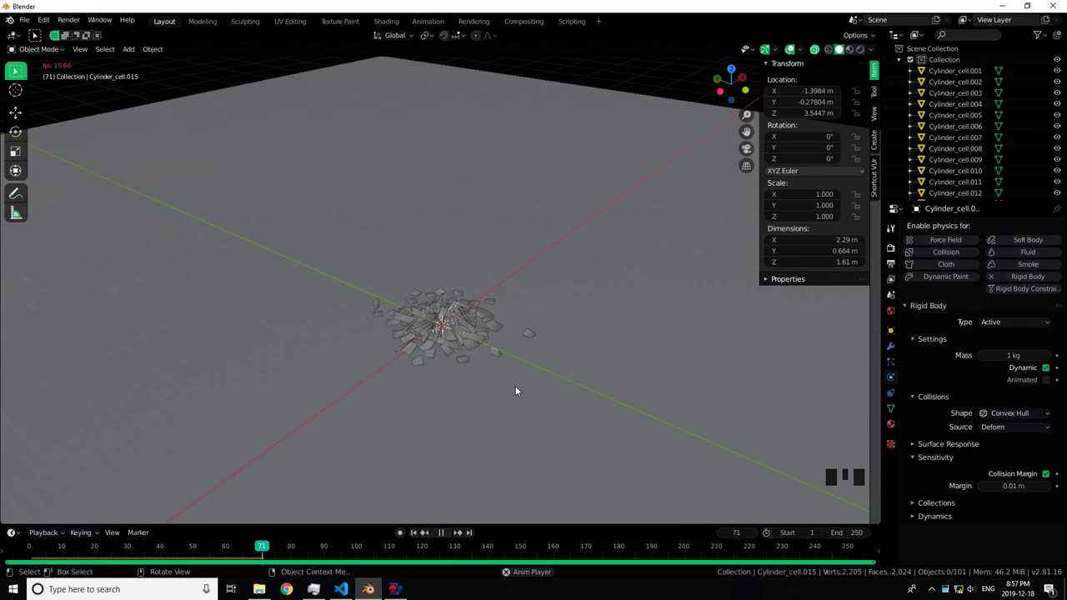
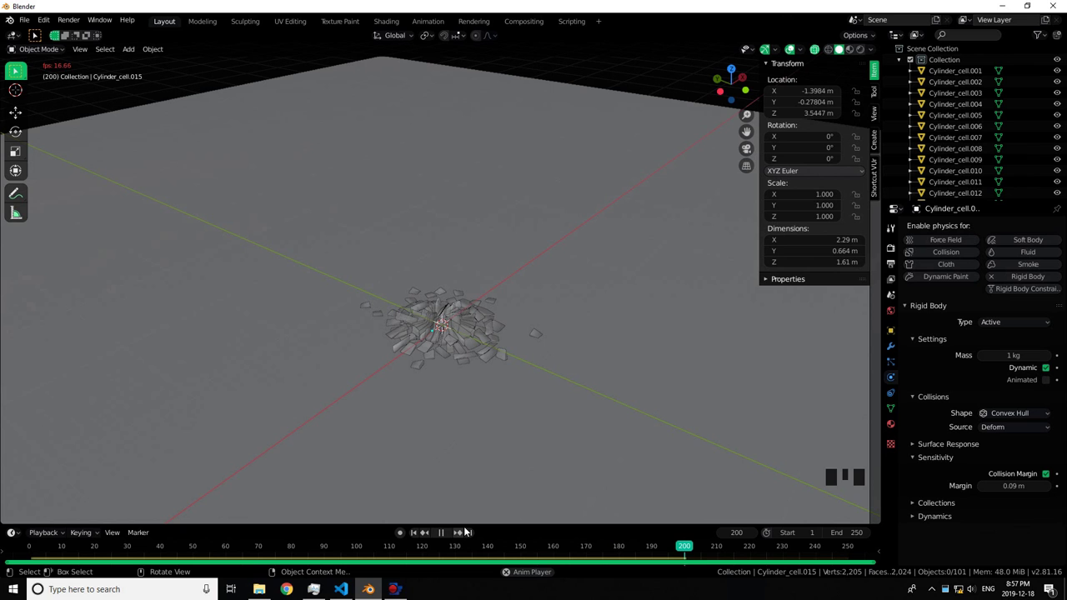
left_click(448, 530)
left_click(416, 533)
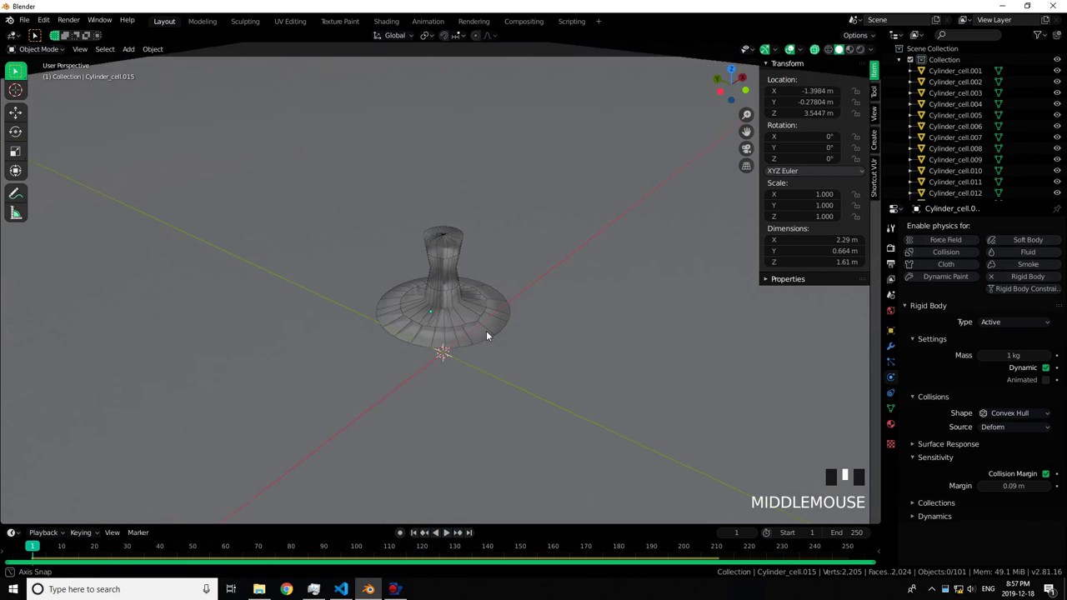